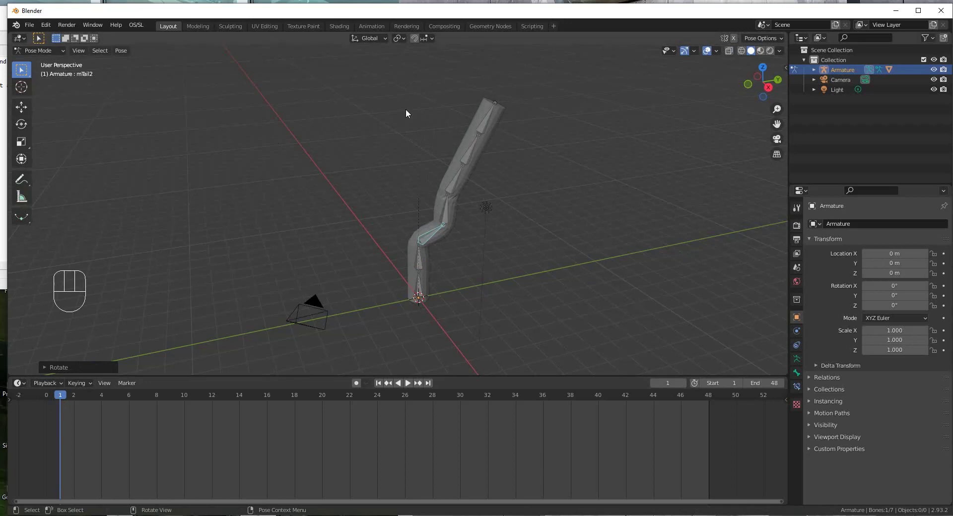
Box-select all seven bones of the tail chain in Pose Mode.
left_click_drag(358, 81, 544, 323)
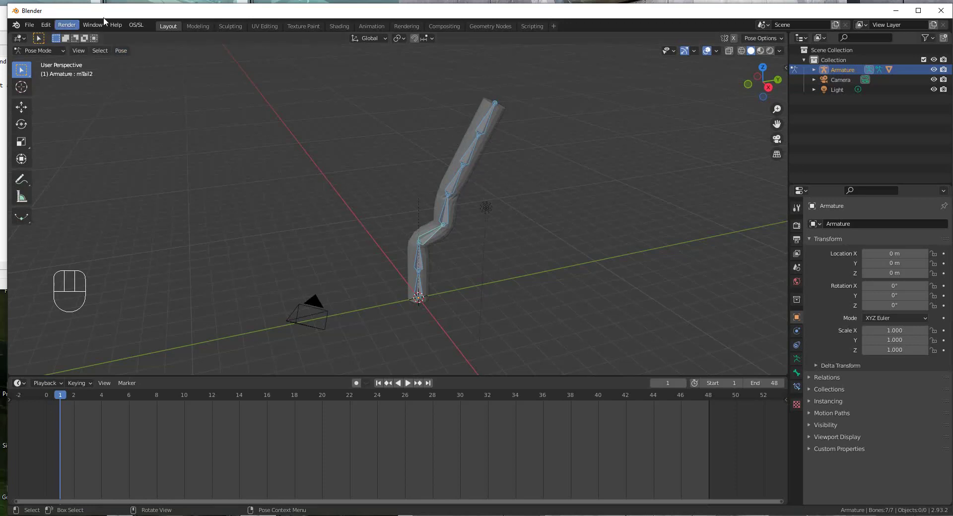
Key the straight tail pose at frame 1 and move the playhead to frame 2.
left_click_drag(126, 55, 256, 78)
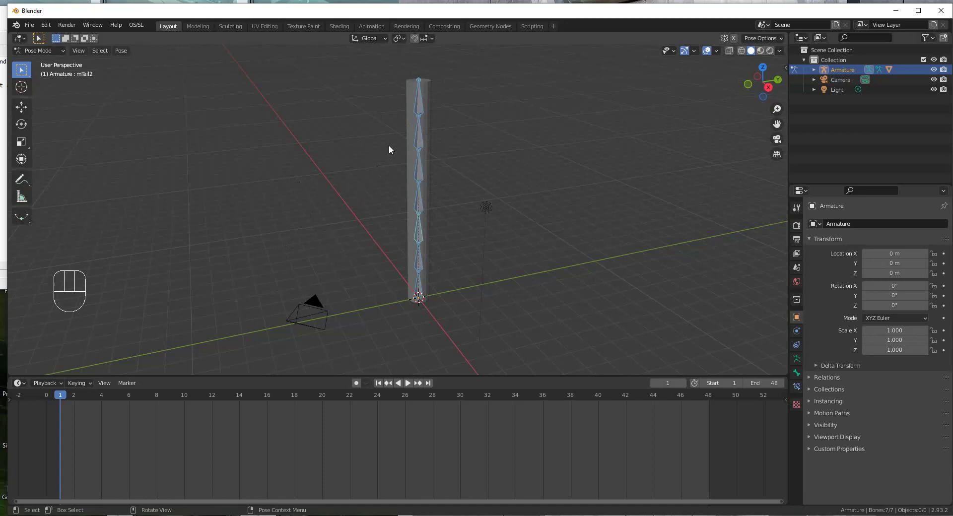
left_click_drag(277, 168, 220, 182)
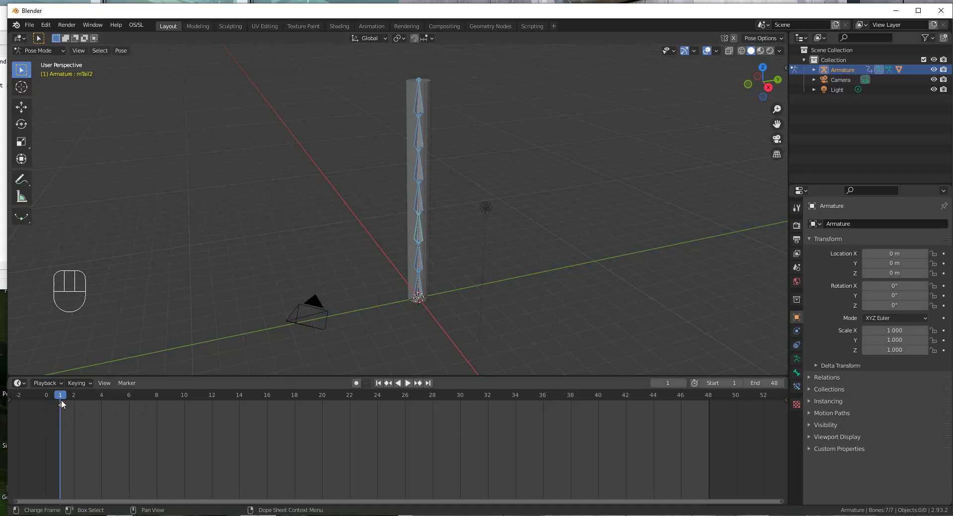
left_click_drag(64, 397, 92, 414)
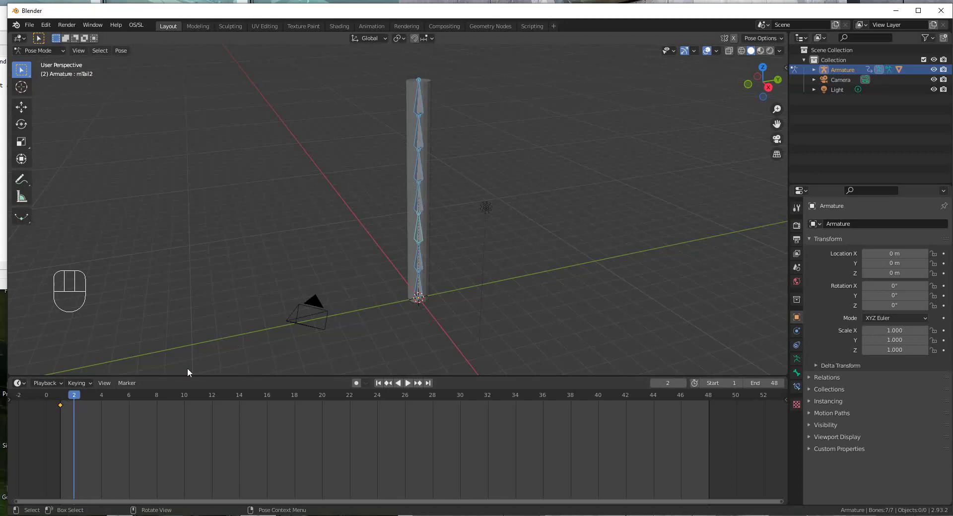
left_click_drag(90, 398, 86, 398)
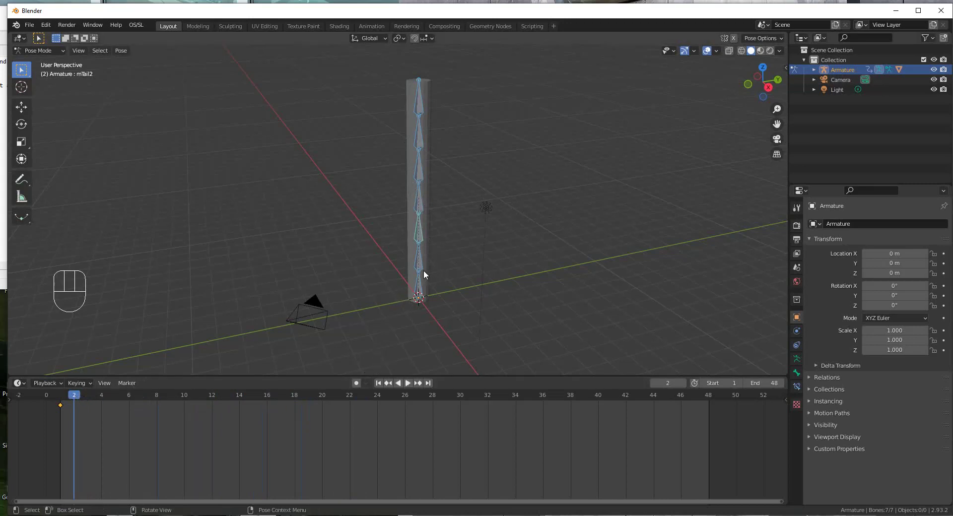
middle_click(478, 299)
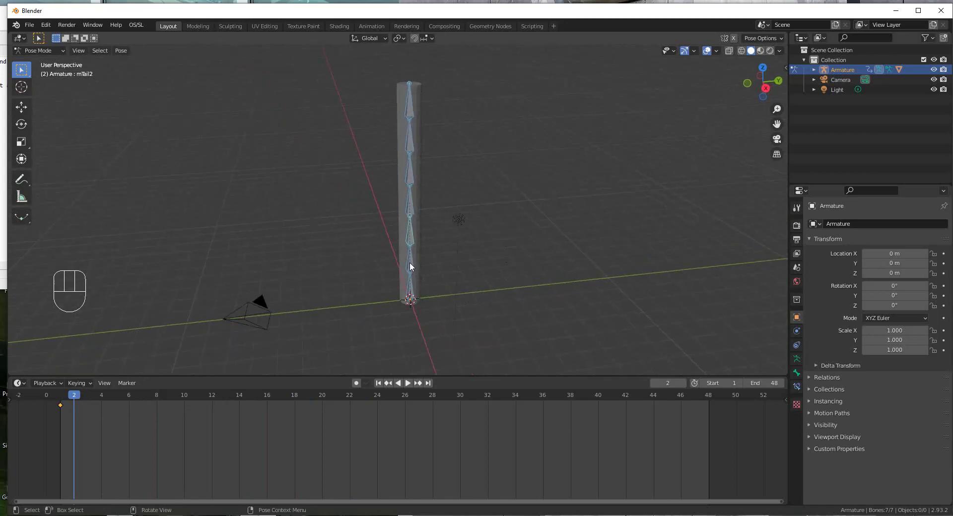
Rotate the bottom four tail bones one by one to start bending the tail into a curve.
left_click(412, 266)
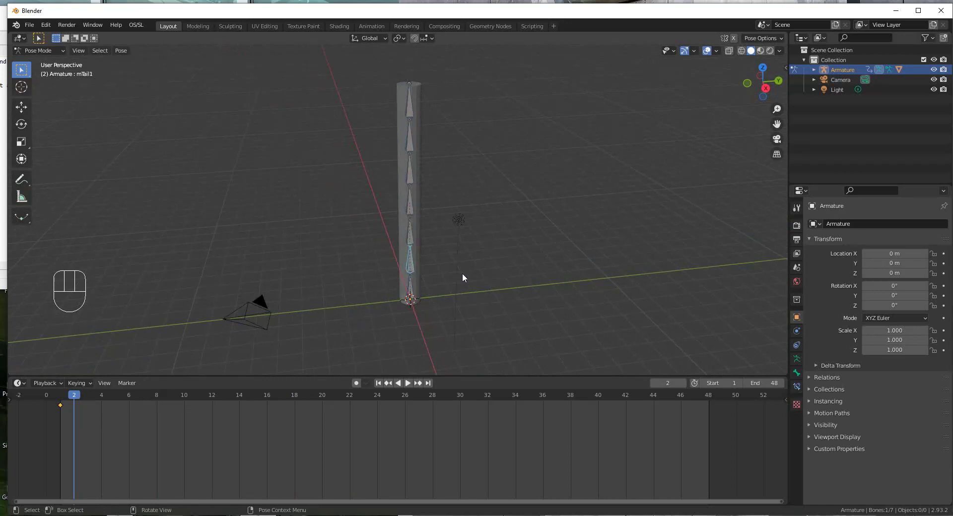
key("r")
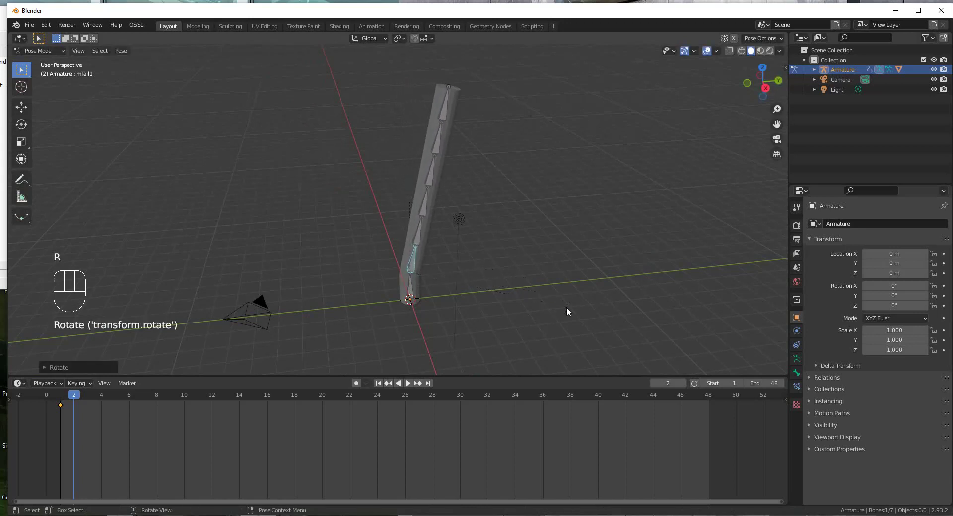
left_click(420, 240)
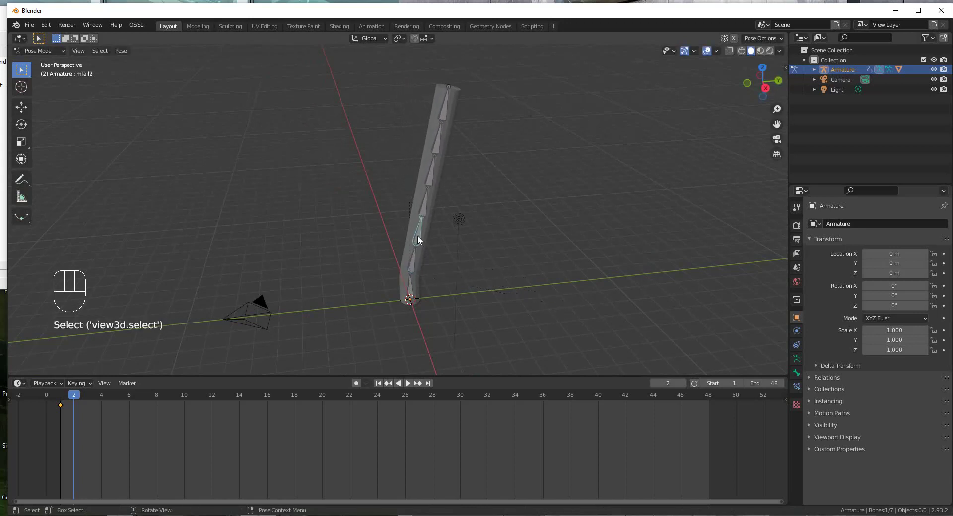
key("r")
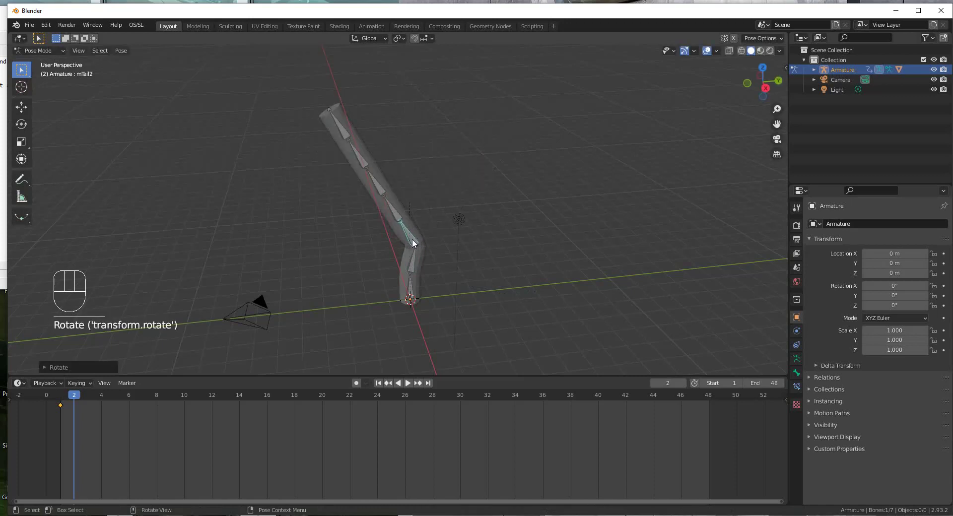
left_click(399, 216)
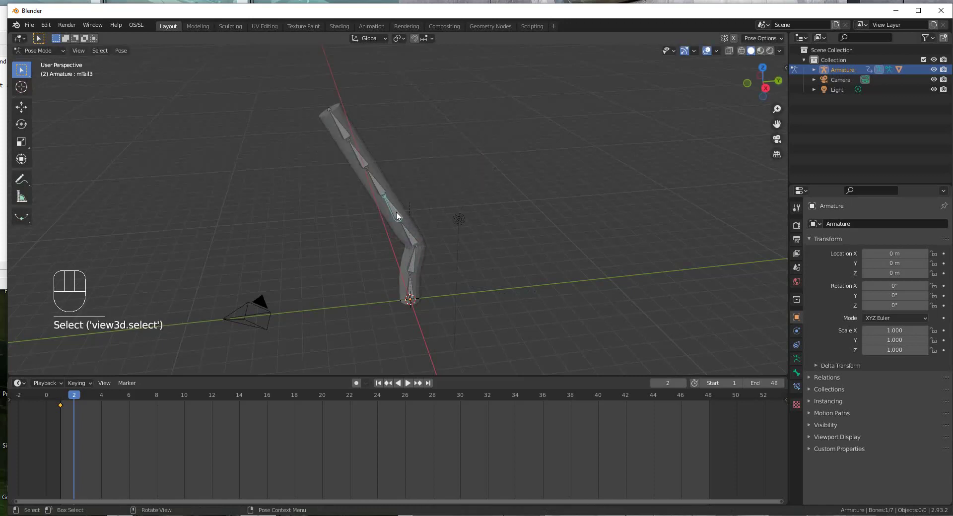
key("r")
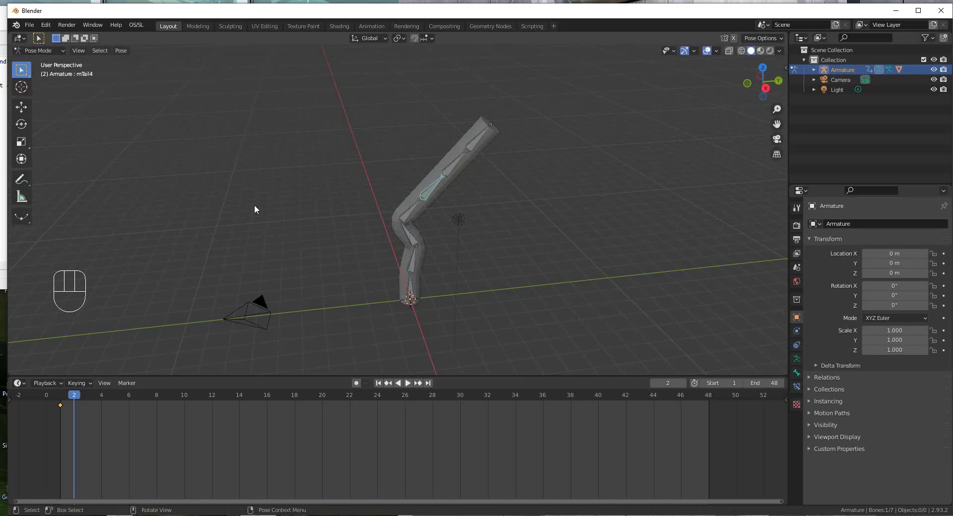
key("r")
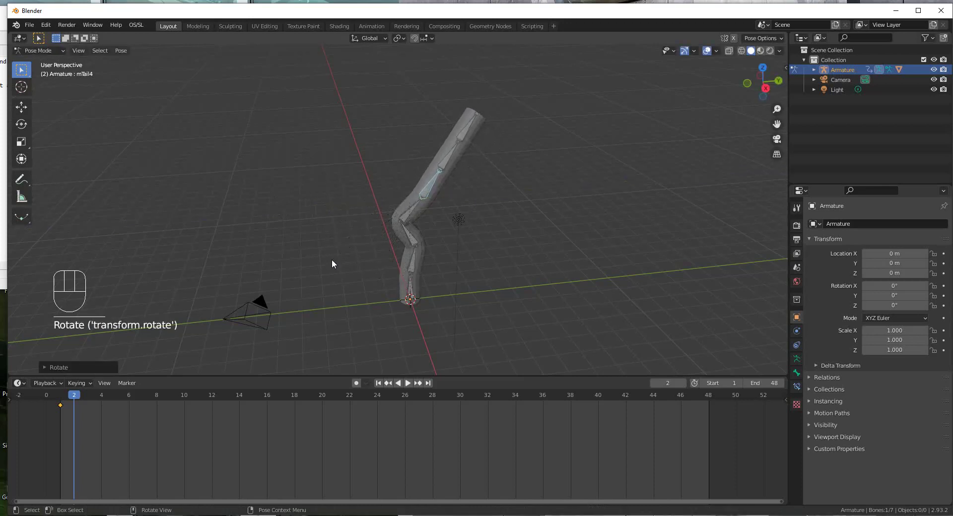
Rotate the fifth and tip bones to finish the curl, checking the curve from another angle.
left_click(451, 163)
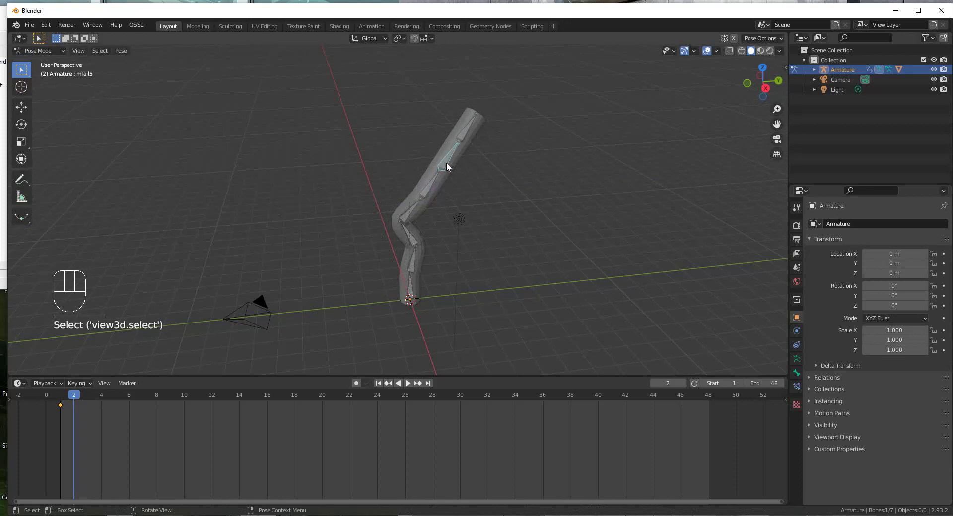
key("r")
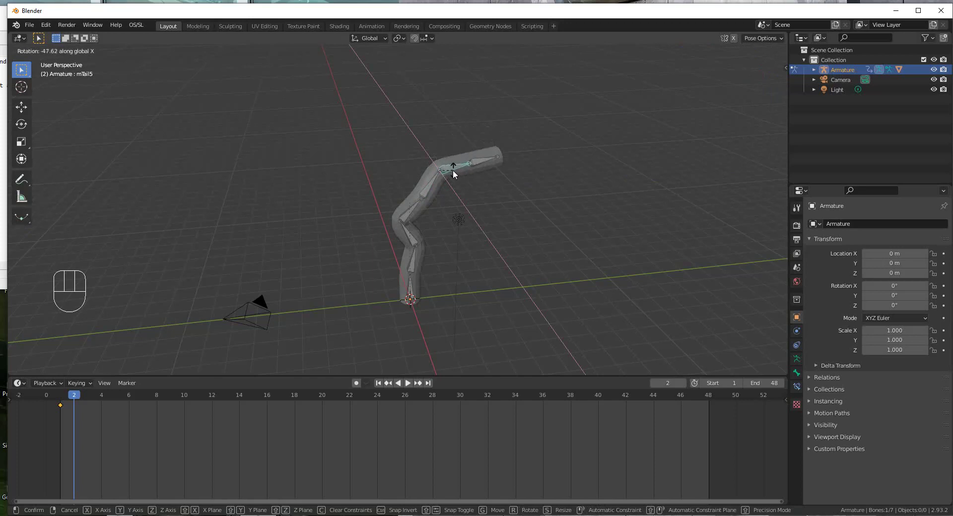
left_click(479, 163)
key("r")
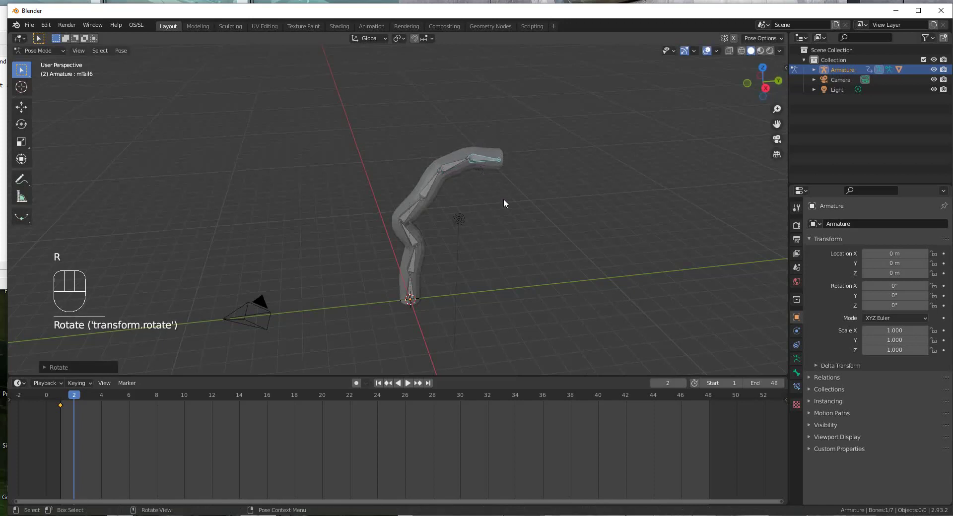
left_click_drag(444, 294, 426, 291)
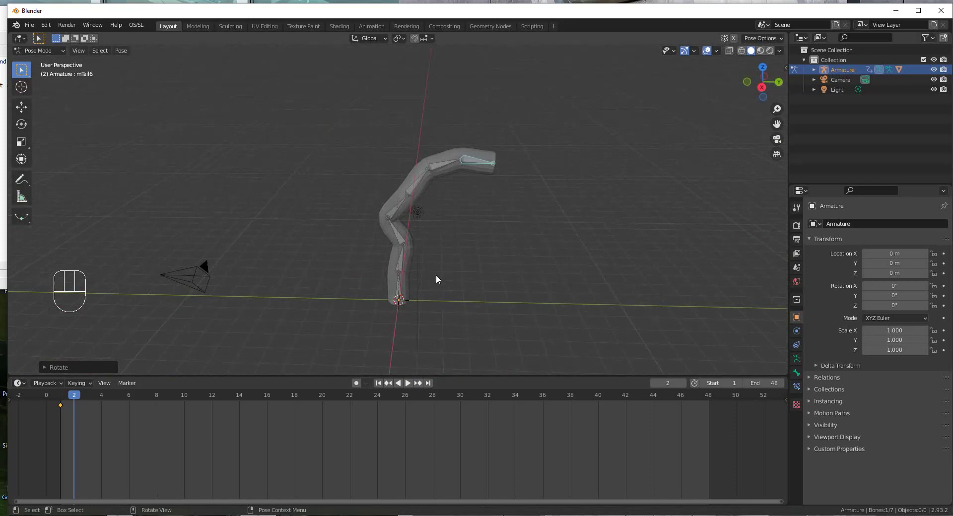
middle_click(458, 281)
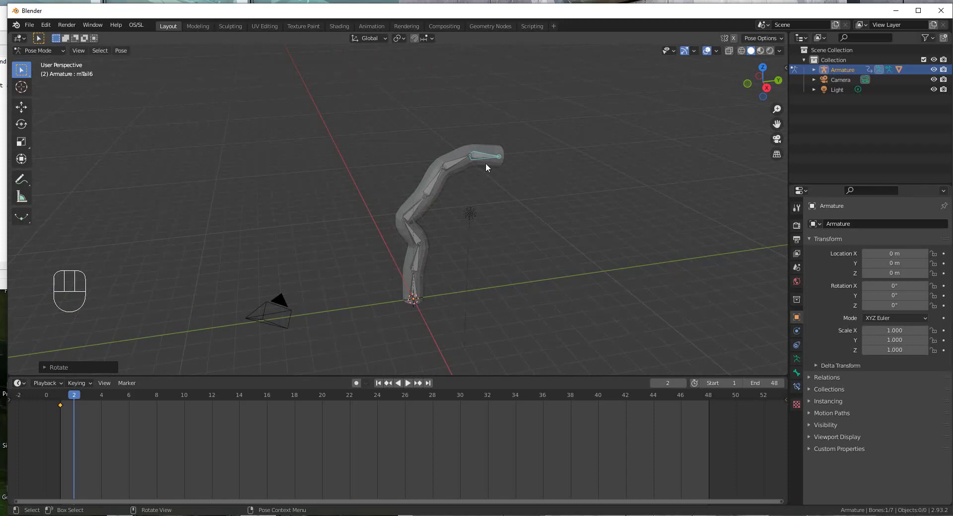
Select all bones, key the bent pose at frame 2, then move the playhead to frame 13.
left_click_drag(360, 111, 535, 316)
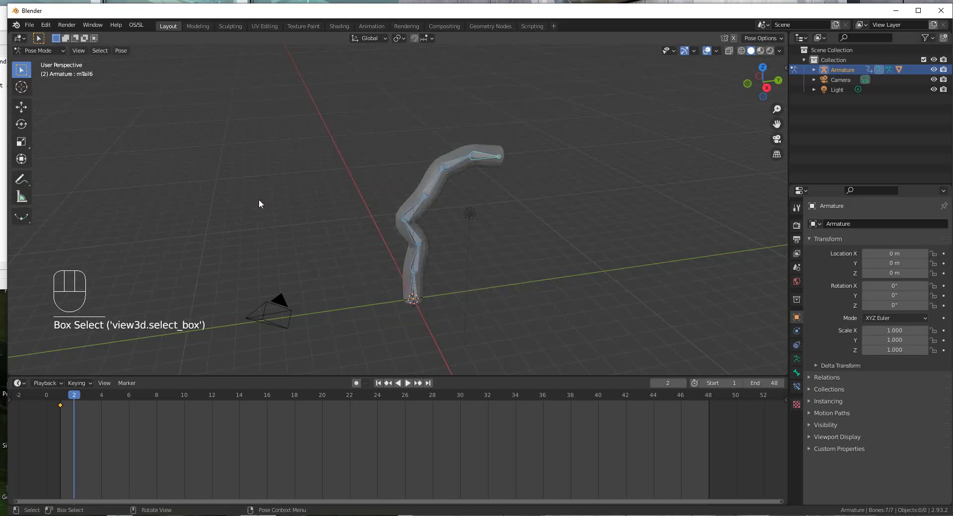
left_click_drag(266, 191, 216, 186)
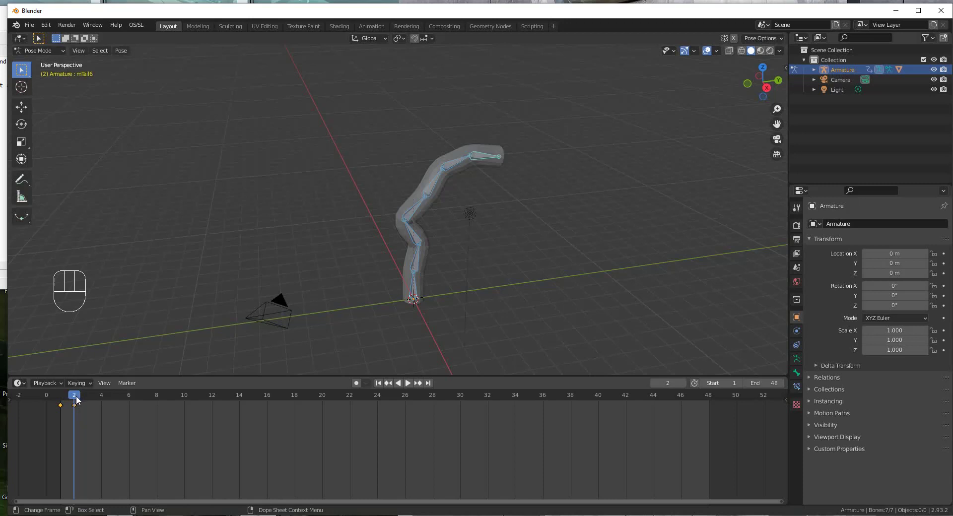
left_click_drag(79, 401, 220, 405)
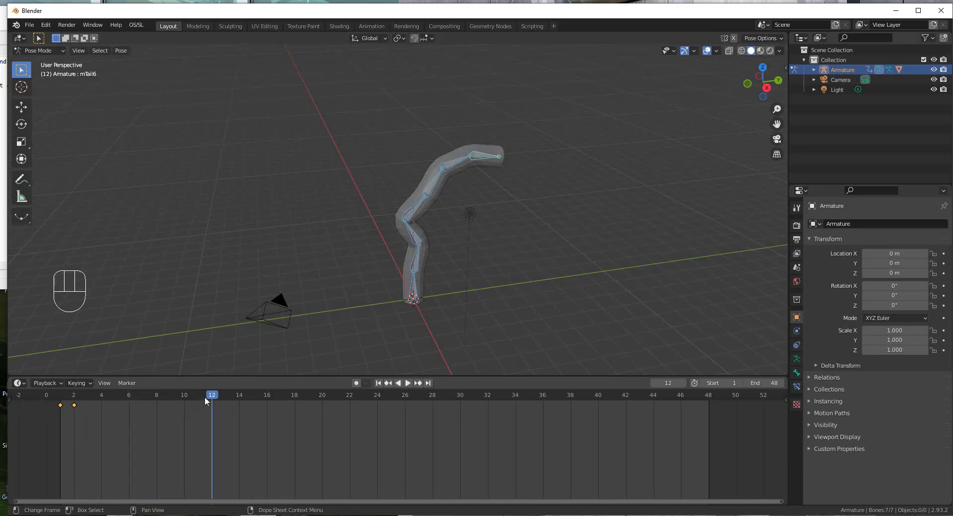
left_click_drag(214, 400, 224, 410)
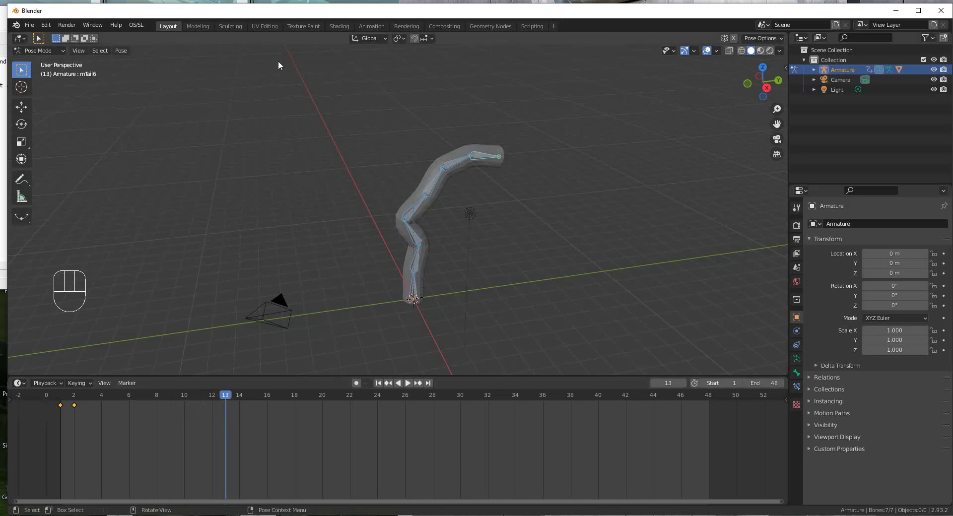
Clear all bone transforms at frame 13, then rotate the lower tail bones into a new bend.
left_click_drag(124, 57, 293, 87)
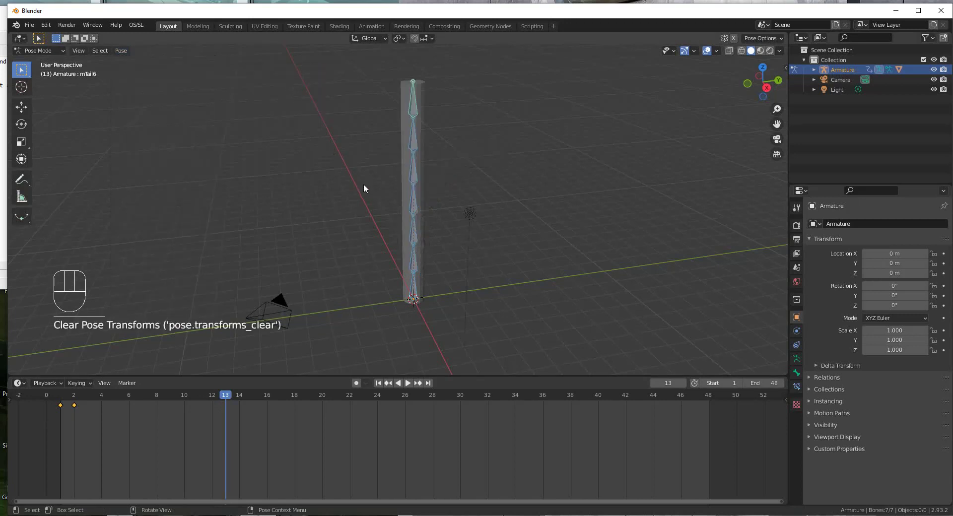
left_click(419, 265)
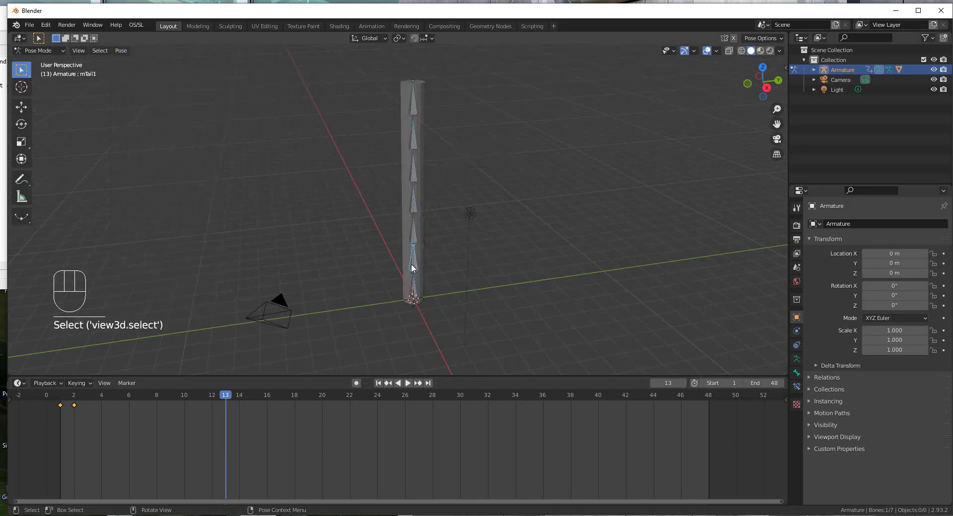
key("r")
left_click(396, 244)
key("r")
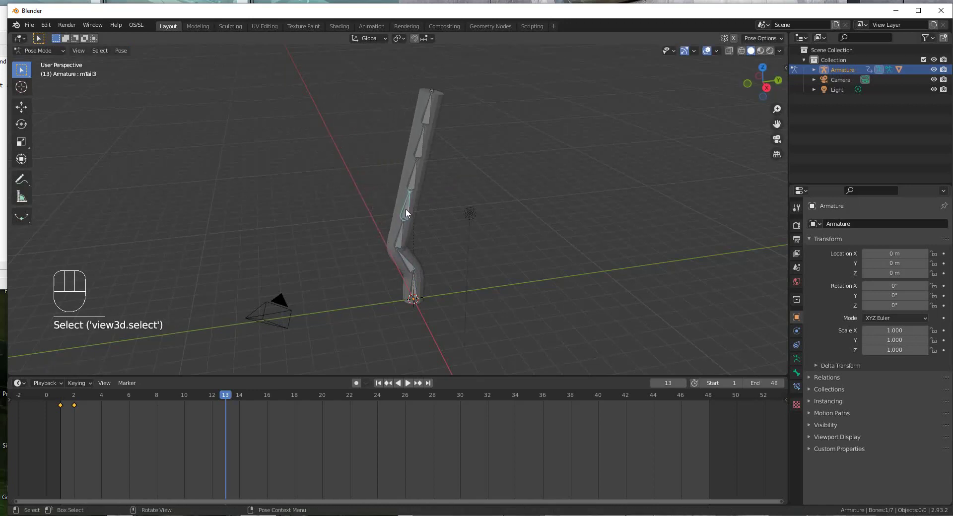
Rotate the upper bones so the top of the tail hooks over into an arch the other way.
key("r")
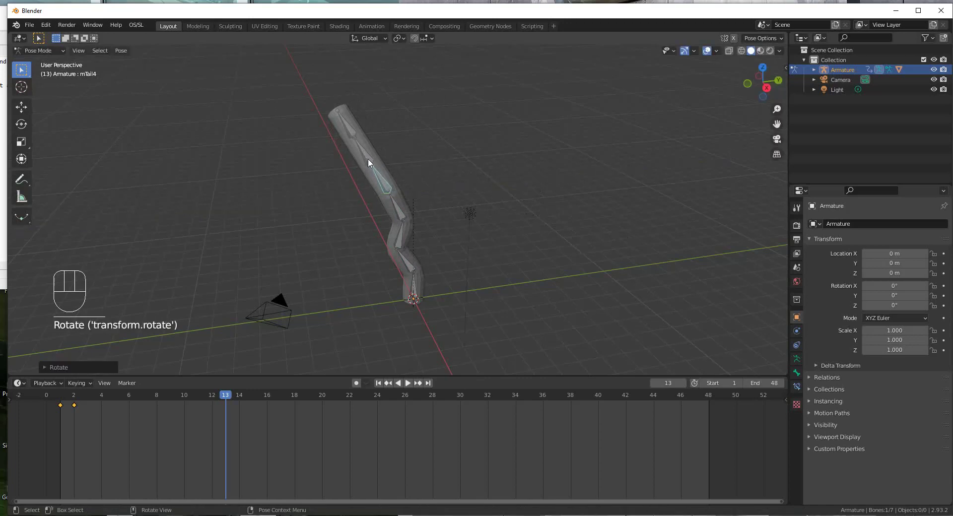
key("r")
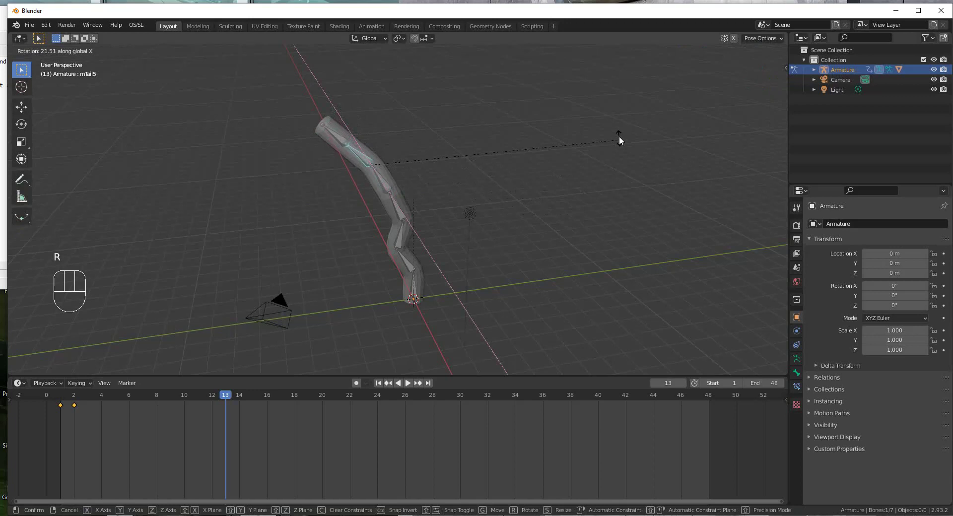
left_click(331, 152)
key("r")
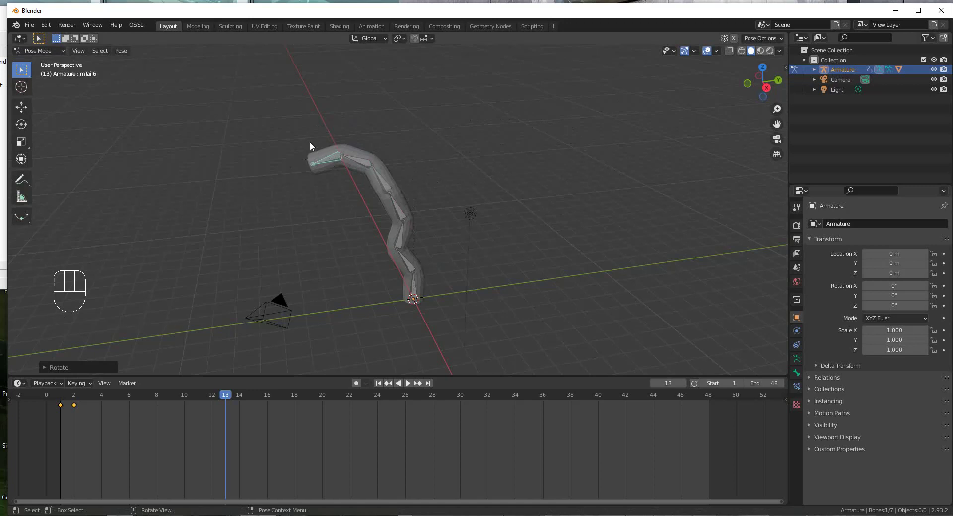
Select all bones, insert a keyframe for the arched pose at frame 13, then return to frame 2.
left_click(304, 140)
right_click(178, 206)
right_click(131, 202)
left_click_drag(229, 395, 228, 408)
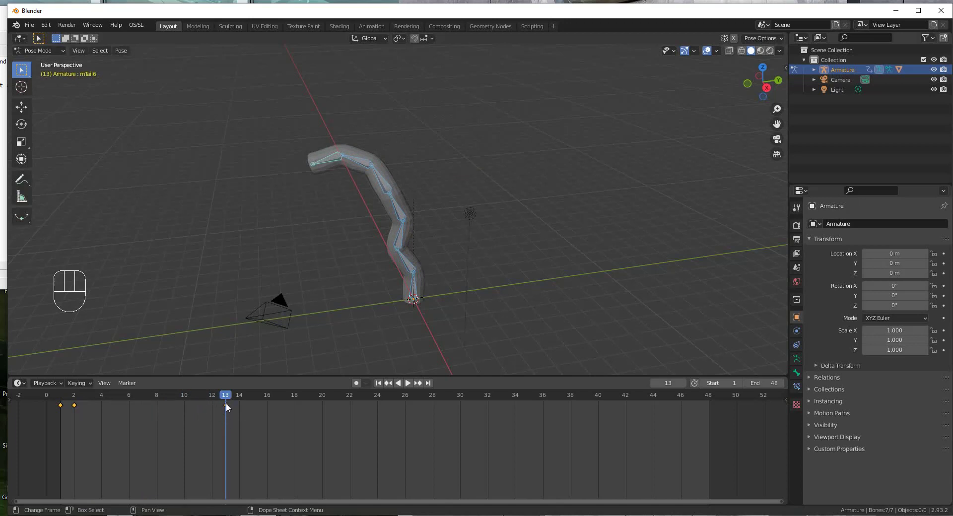
left_click_drag(234, 400, 386, 409)
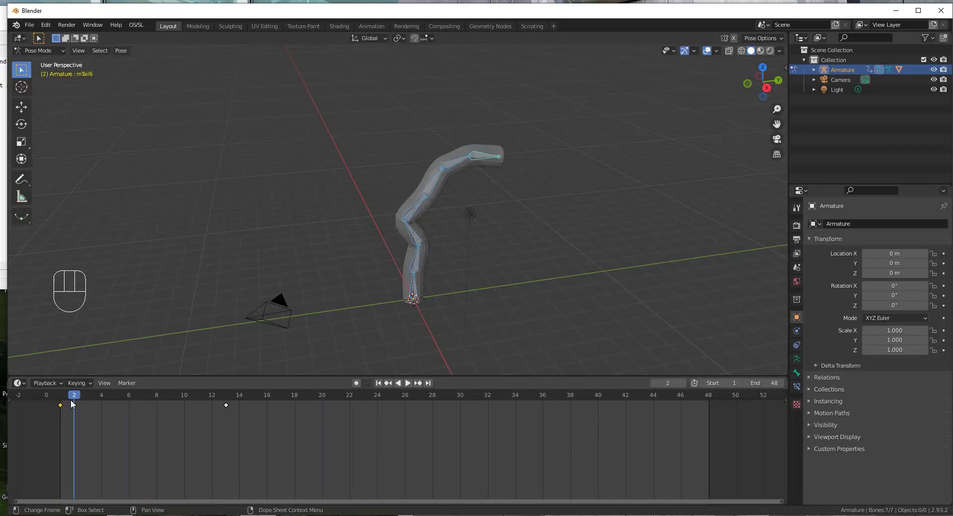
Select and copy the frame 2 pose keyframes in the timeline.
left_click(80, 408)
type(")")
key("BackSpace")
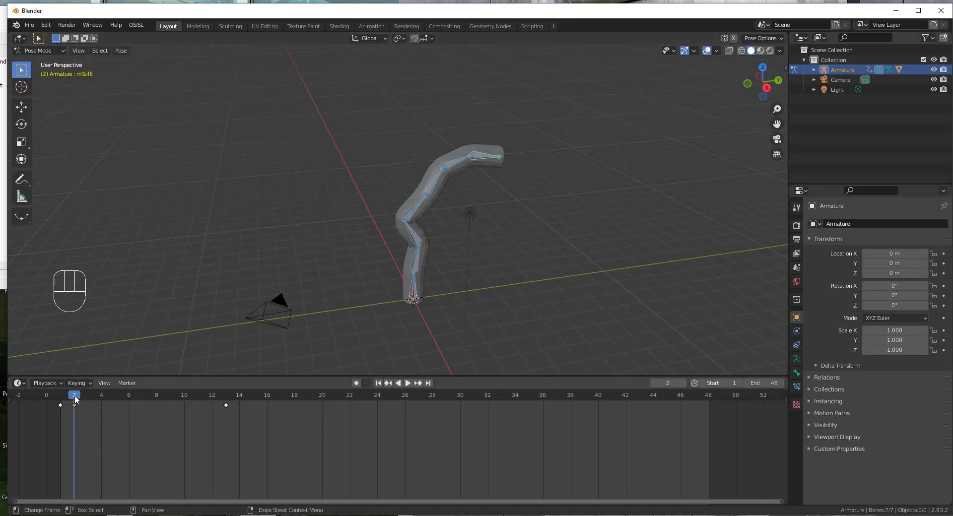
left_click_drag(80, 397, 96, 391)
Move to frame 25 and paste the bent pose keys there so the animation loops.
left_click_drag(78, 396, 407, 401)
left_click(412, 396)
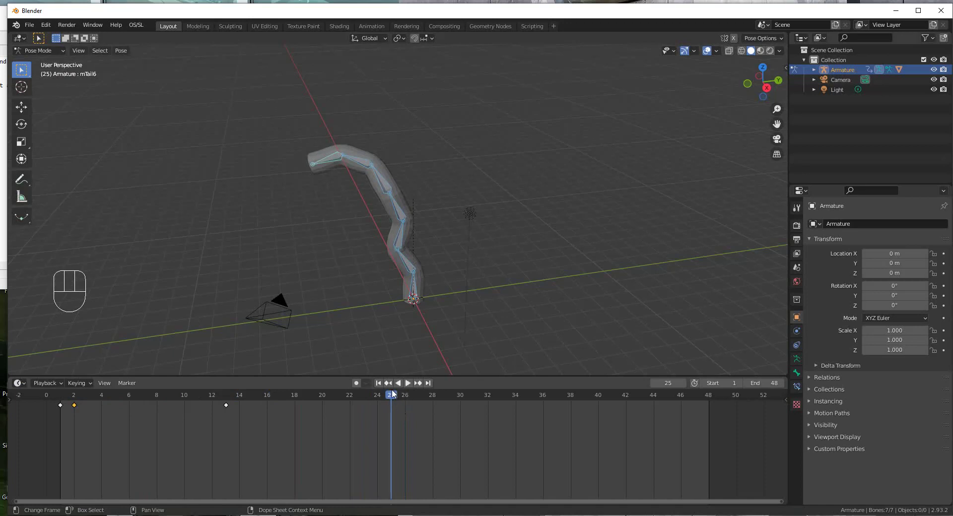
left_click_drag(396, 395, 399, 394)
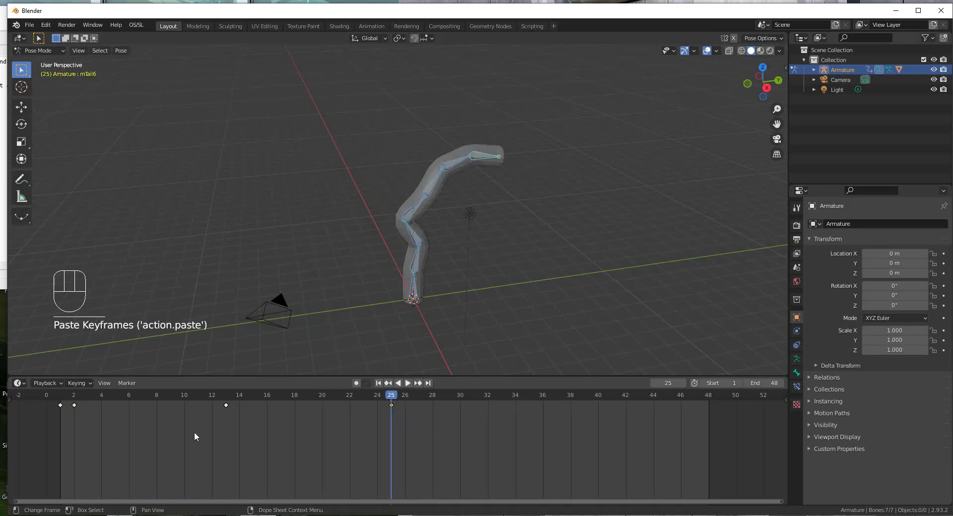
left_click_drag(394, 402, 395, 431)
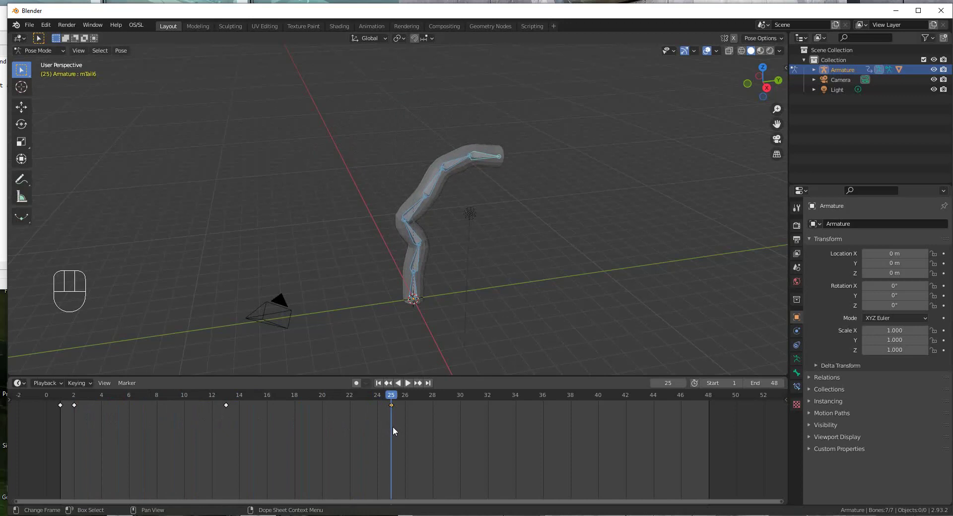
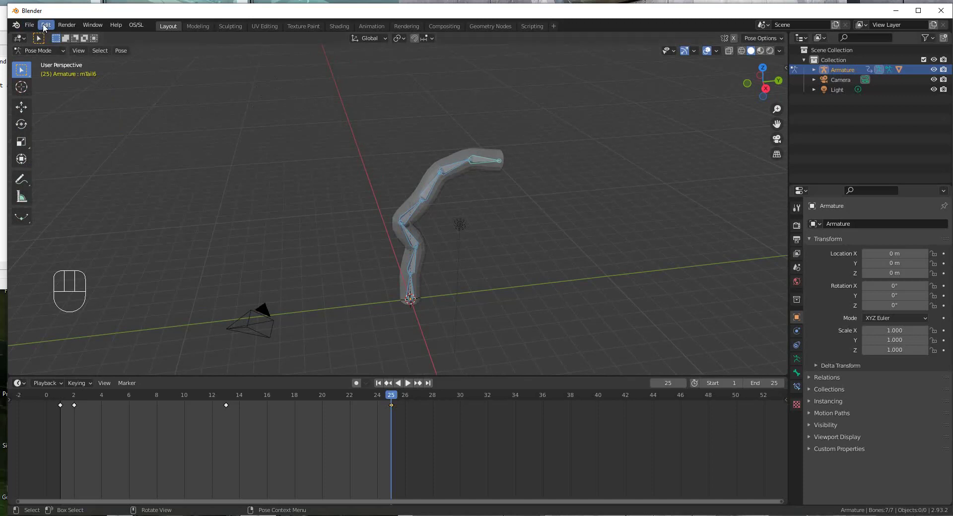
Confirm the BioVision Motion Capture (BVH) add-on is enabled in Preferences.
left_click_drag(46, 28, 77, 171)
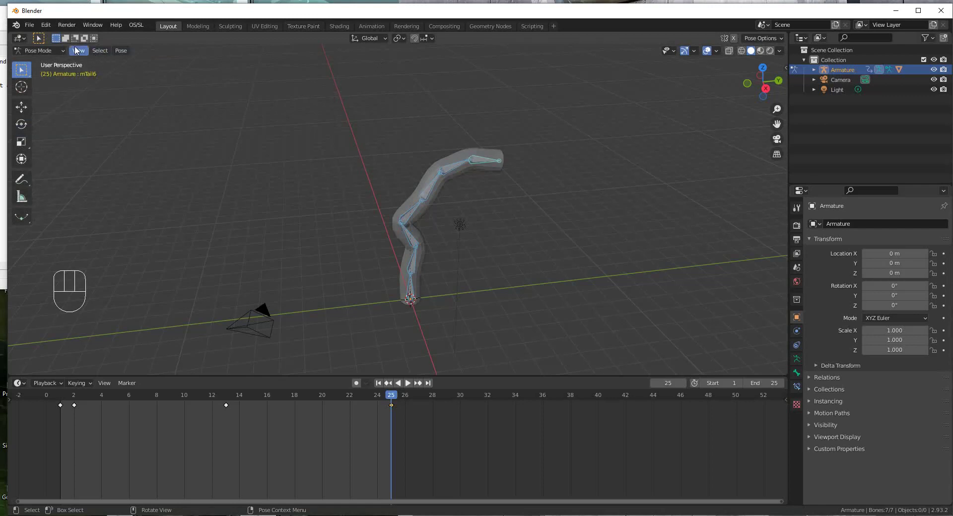
Start File > Export > Motion Capture (.bvh) with frame range 1 to 25.
left_click_drag(31, 31, 197, 302)
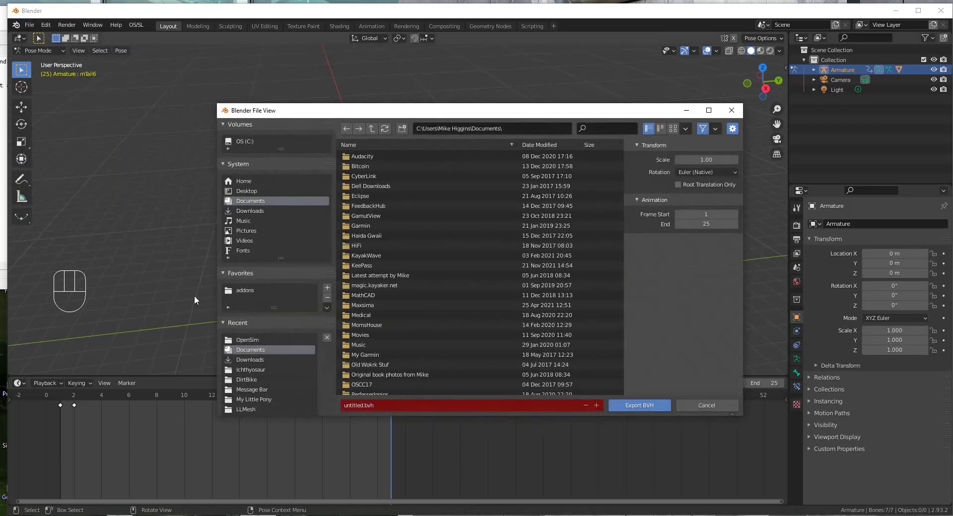